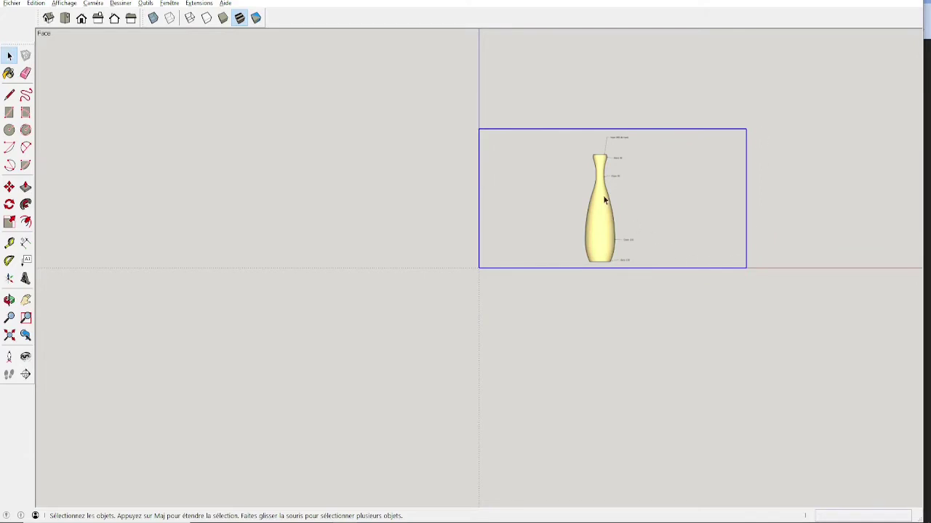
Zoom in on the reference image of the 685 mm vase before drawing its centre line
scroll("up", 3)
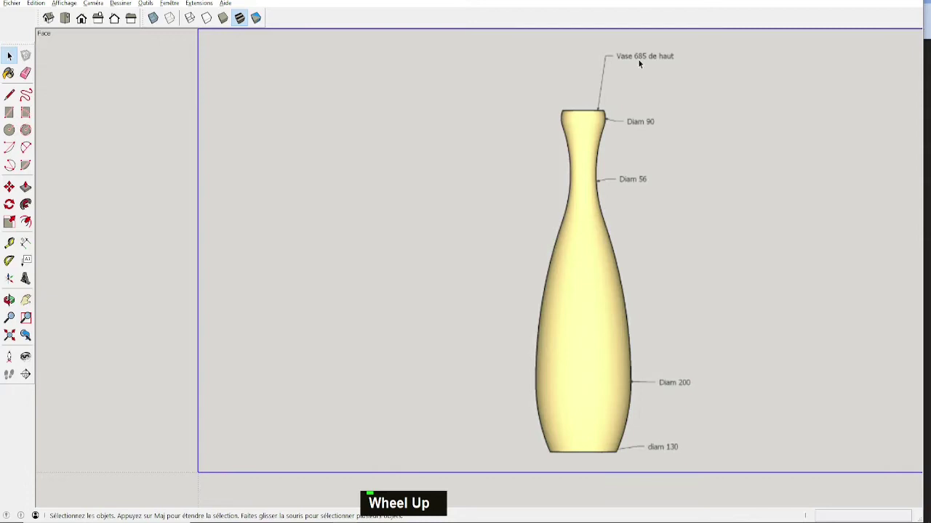
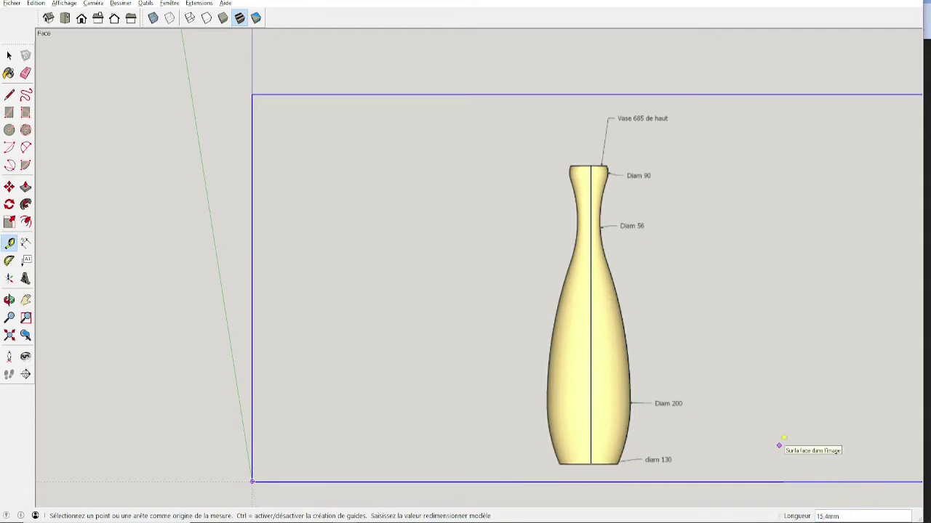
Resize the model so the centre line measures 685 mm, then return to selecting
type("685")
key("Return")
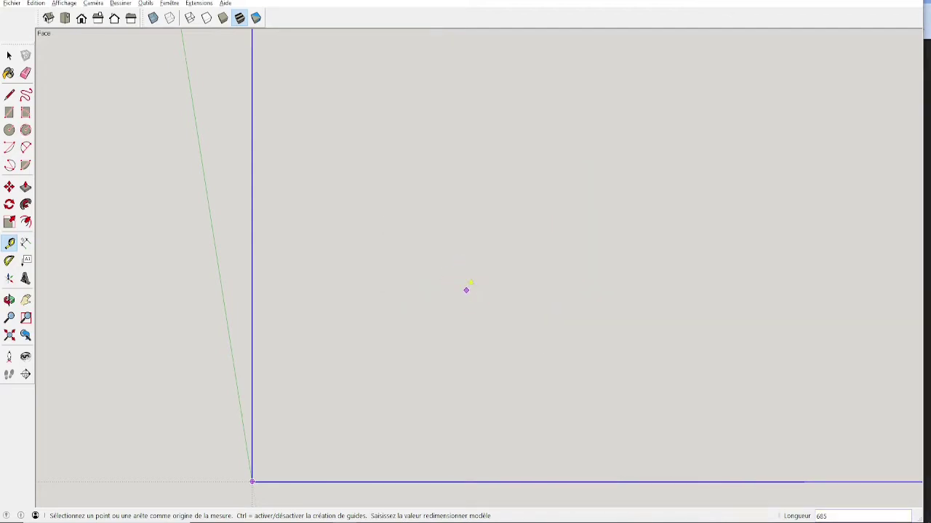
scroll("down", 3)
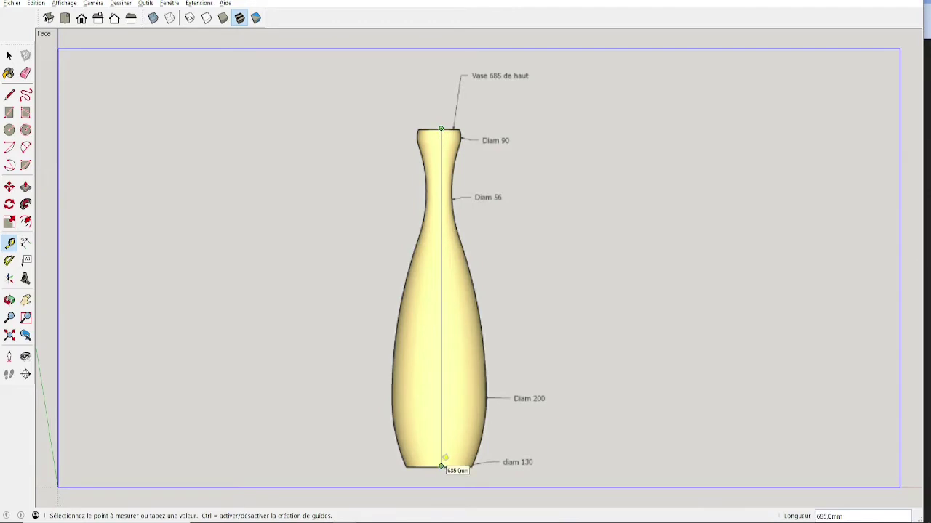
key("space")
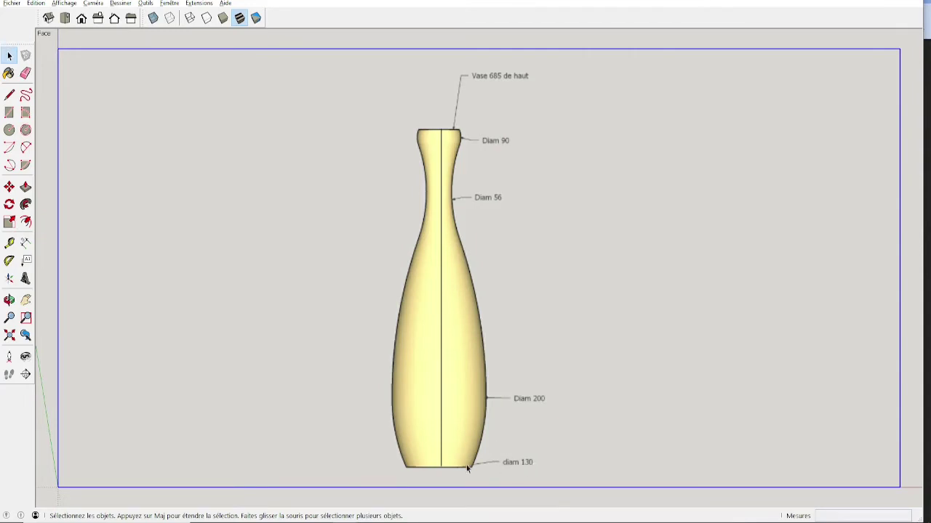
Zoom in and start the Line tool (L) to trace the right-hand vase profile
scroll("up", 3)
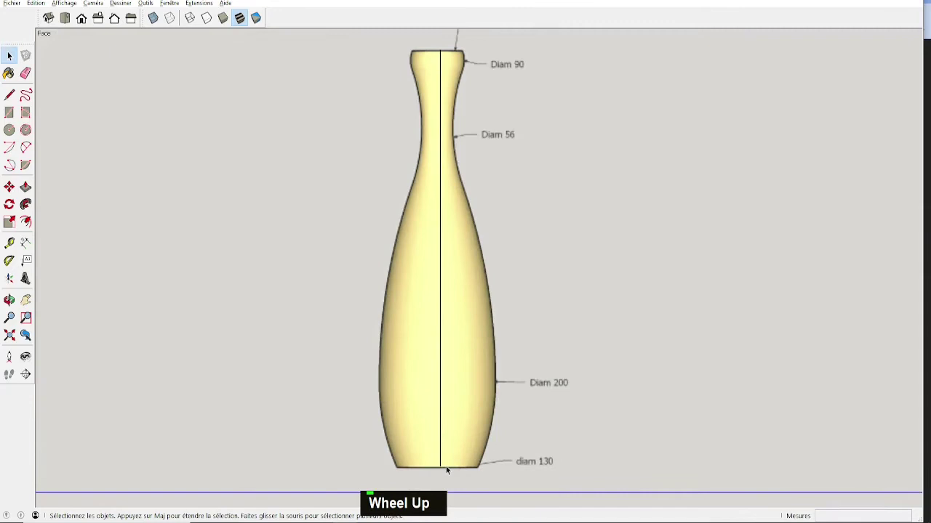
scroll("up", 3)
type("l")
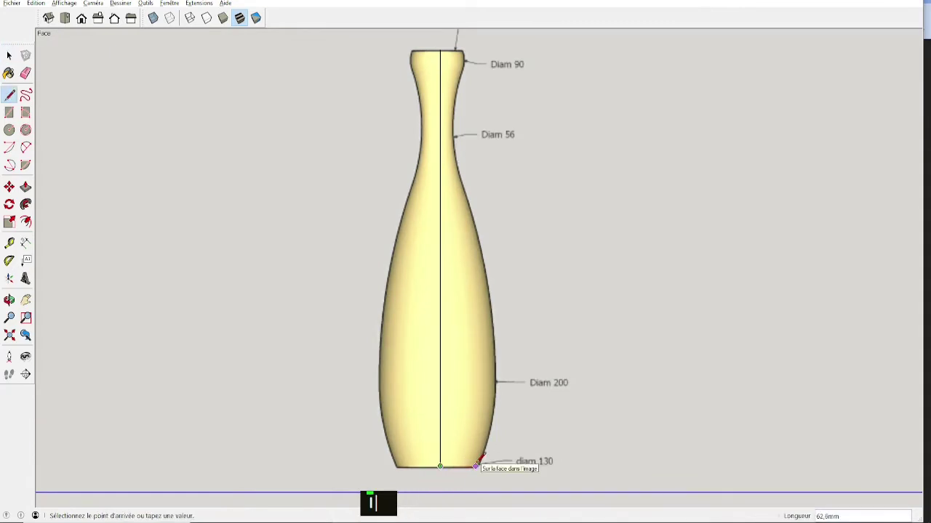
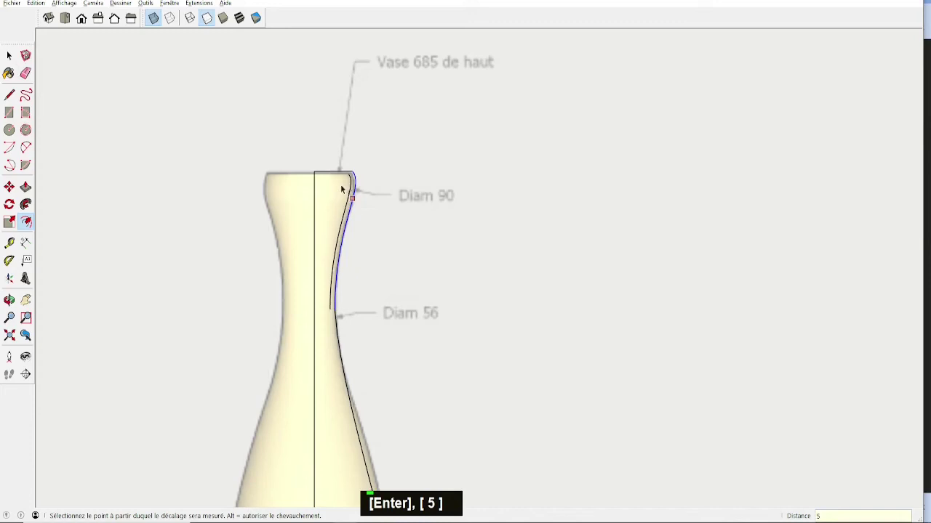
Start a line from the central axis toward the inner curve of the offset profile
scroll("up", 3)
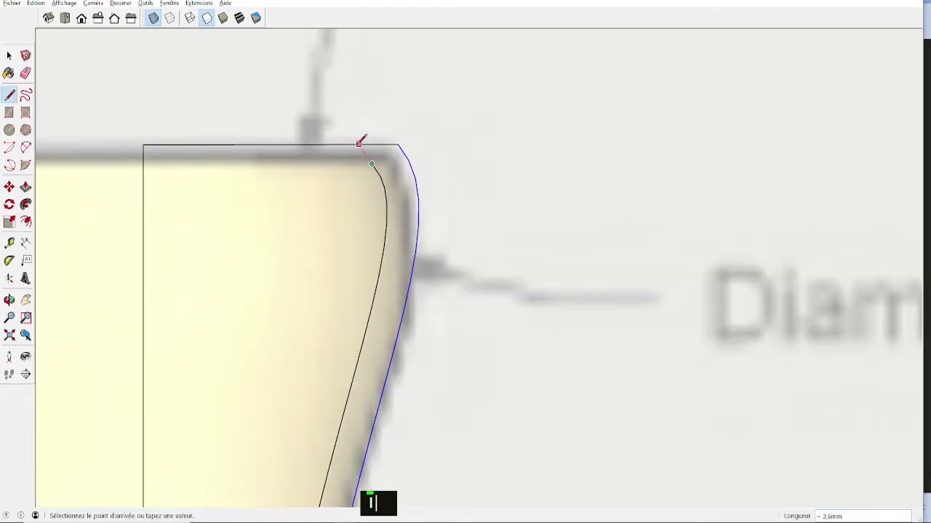
type("le")
scroll("down", 3)
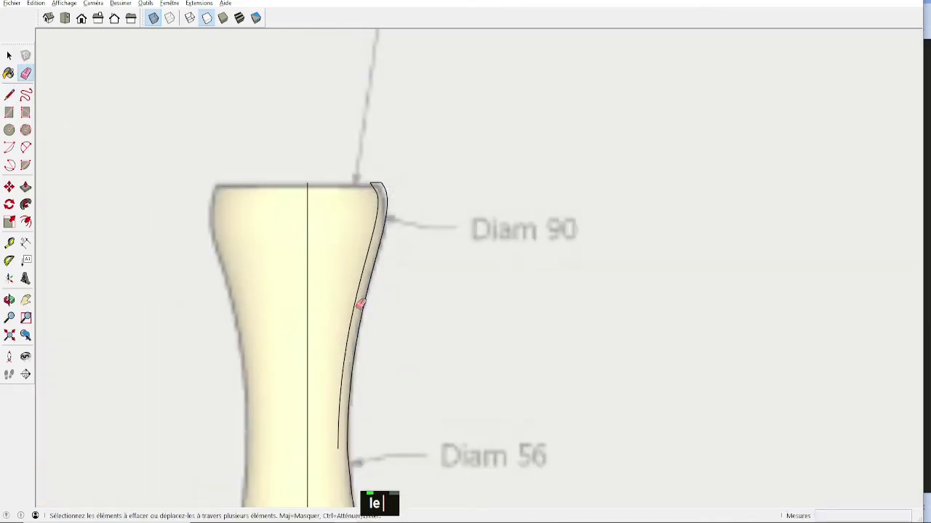
type("lel")
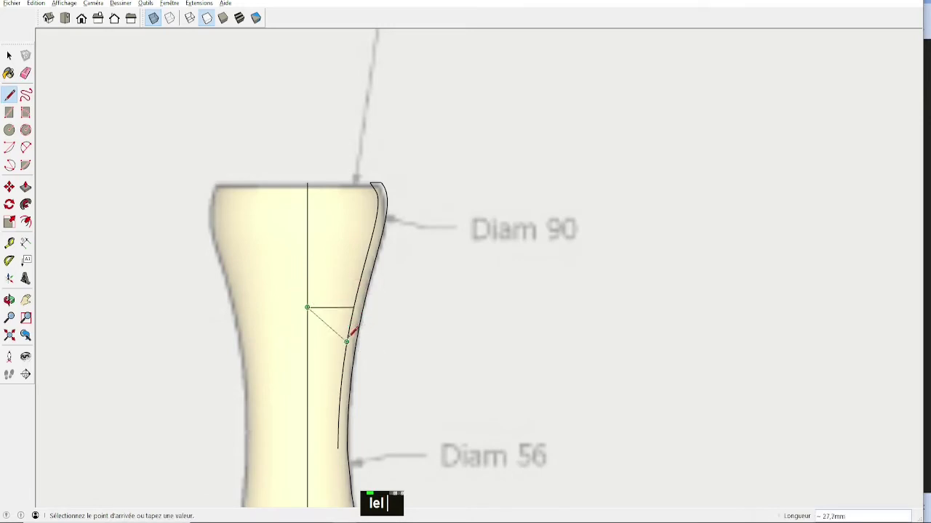
type("e")
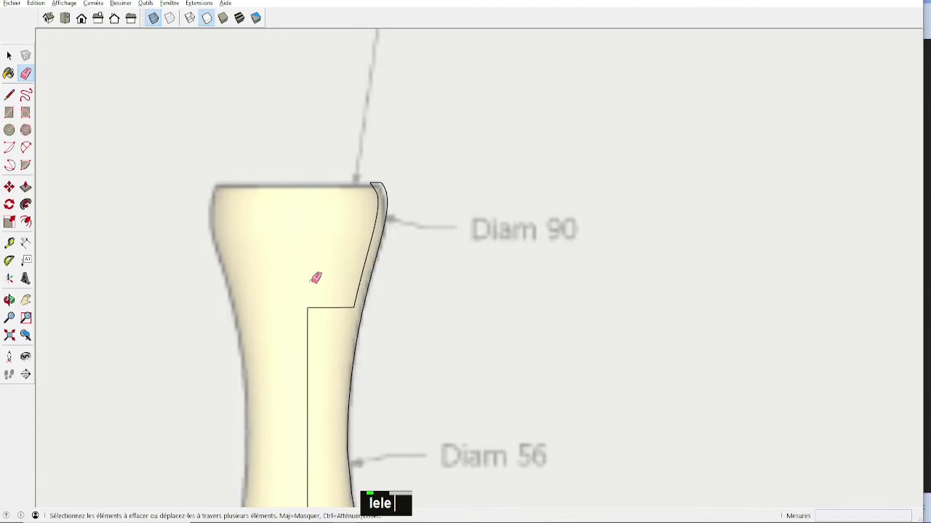
scroll("down", 3)
type("lele")
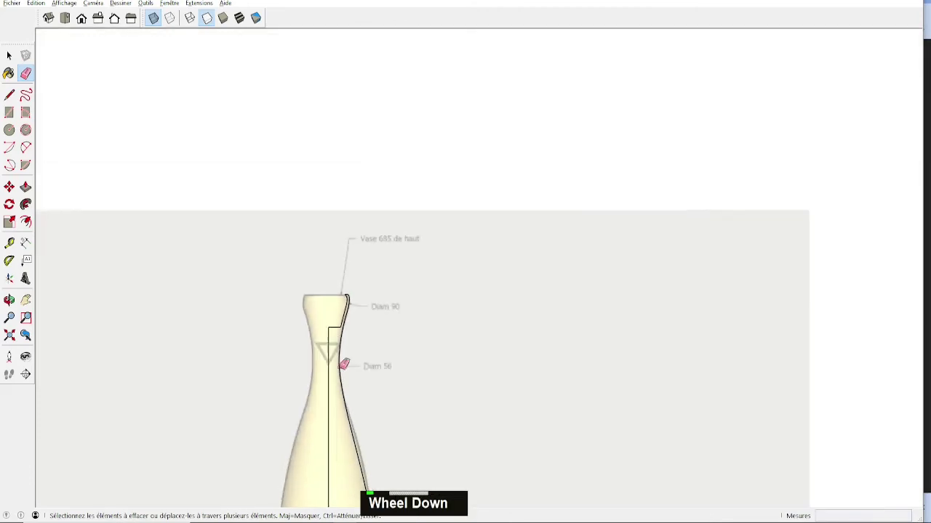
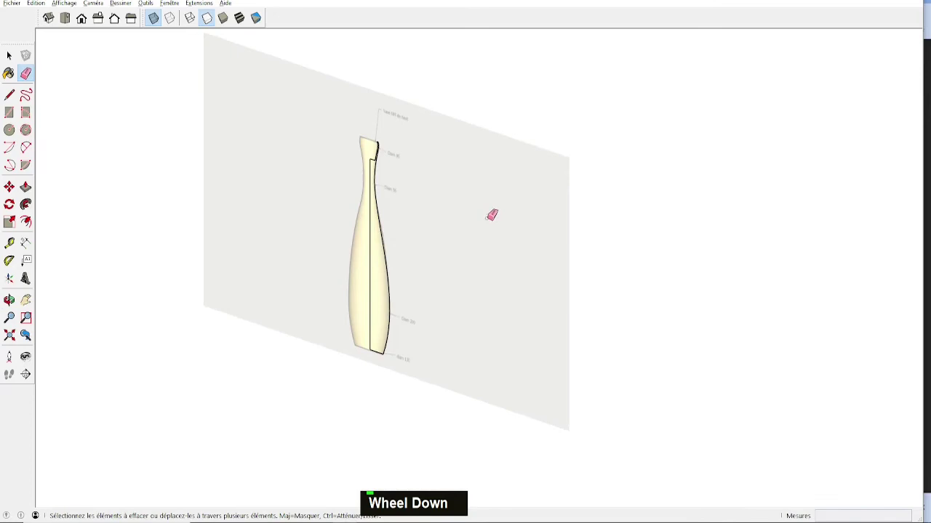
scroll("down", 3)
Delete the reference photo and check the profile's bottom endpoint with the Line tool
key("Delete")
scroll("up", 3)
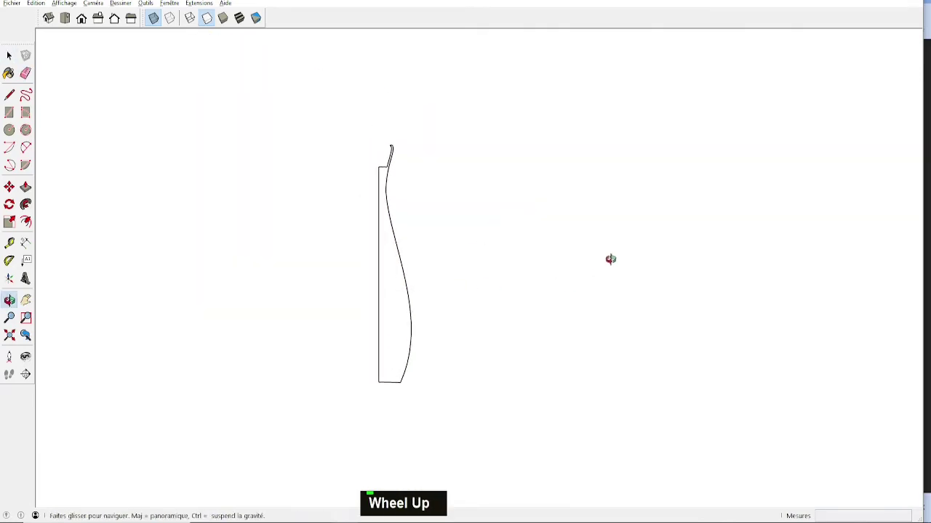
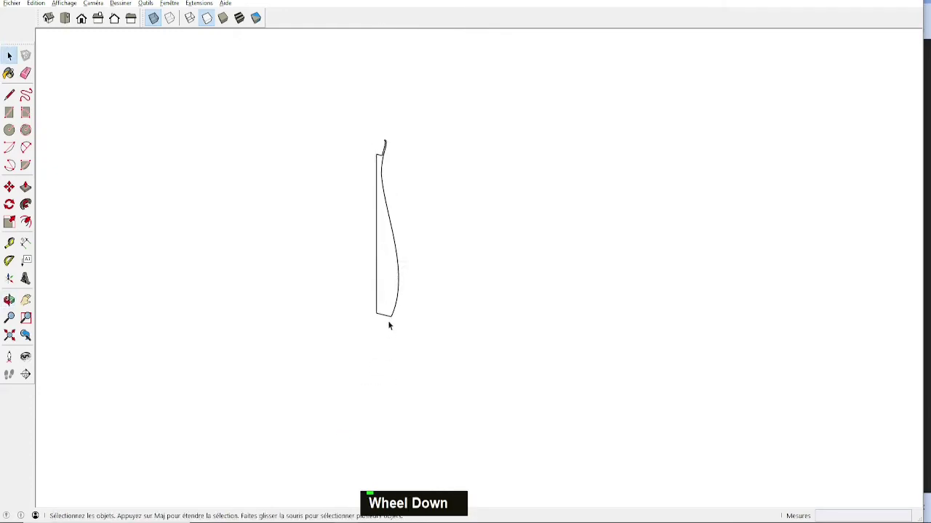
key("|")
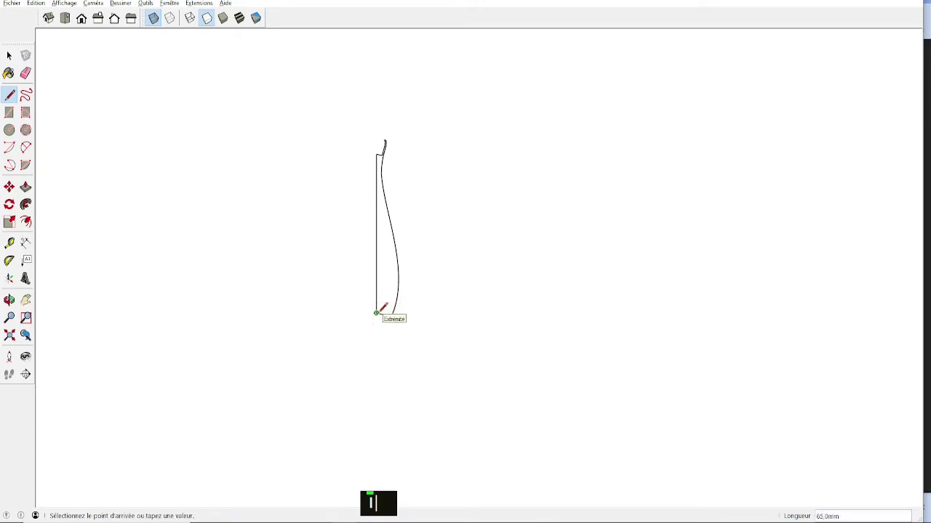
type("l|")
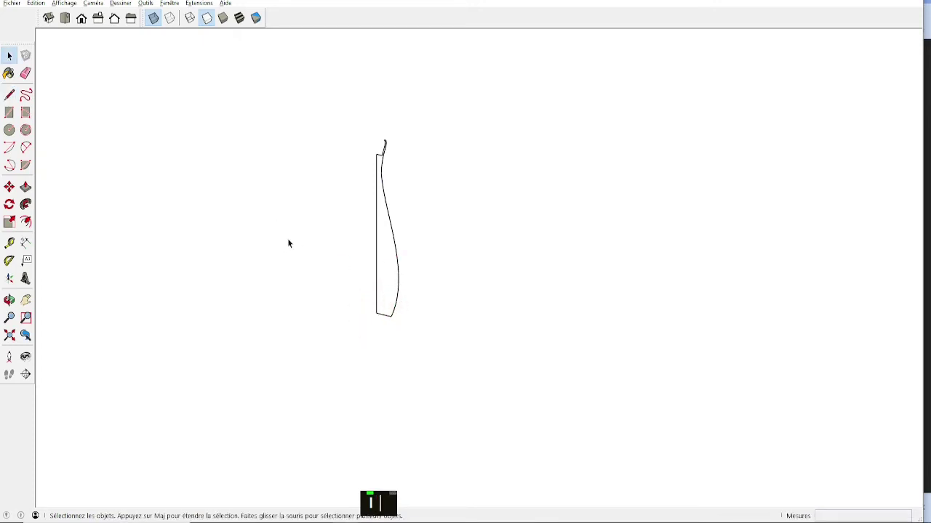
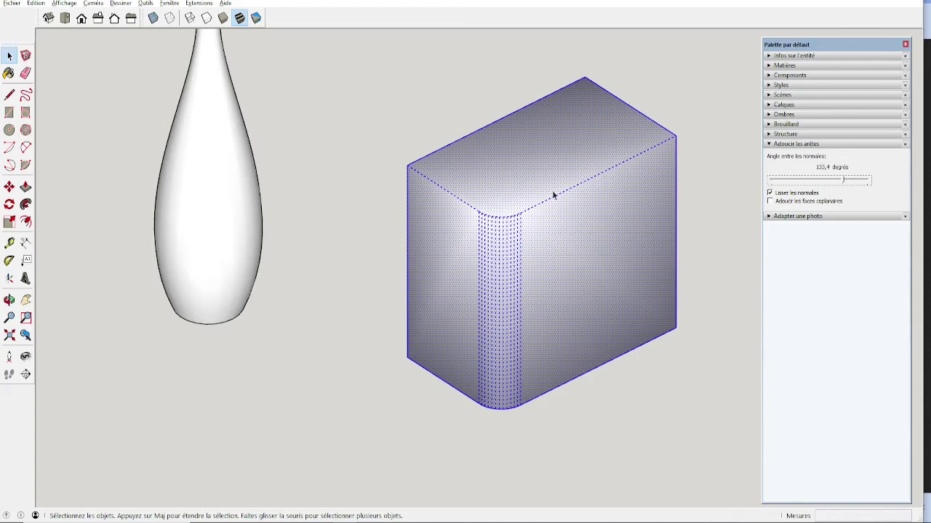
Orbit around the softened test box and delete it from the model
middle_click(341, 313)
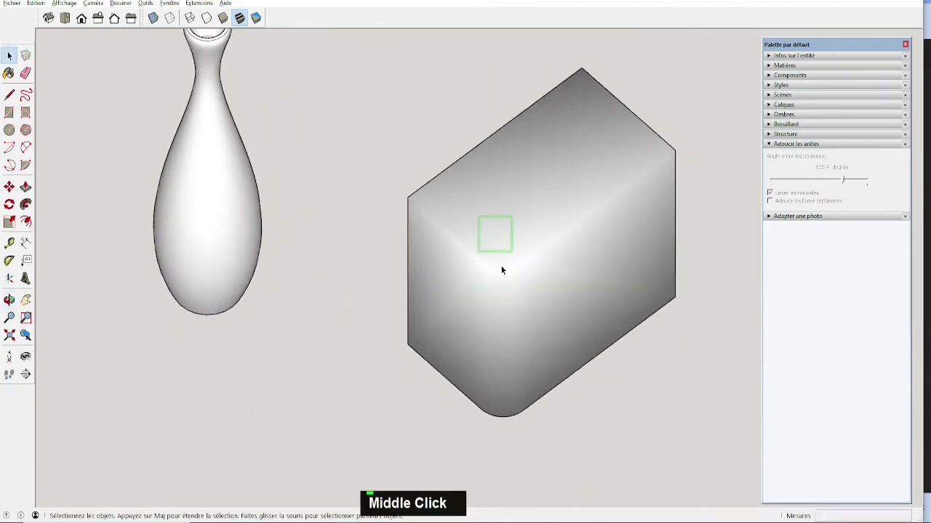
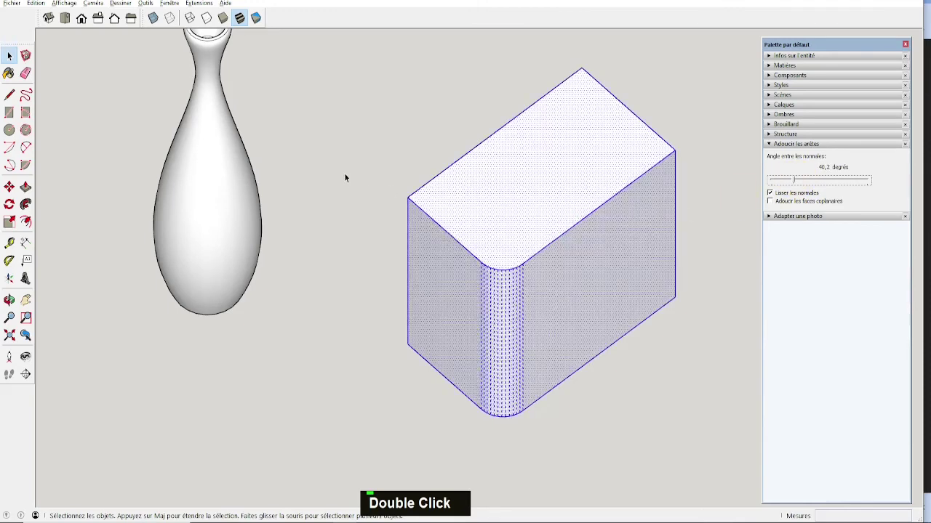
scroll("down", 3)
middle_click(380, 135)
key("space")
Fit the whole vase back into view and orbit around it
double_click(446, 227)
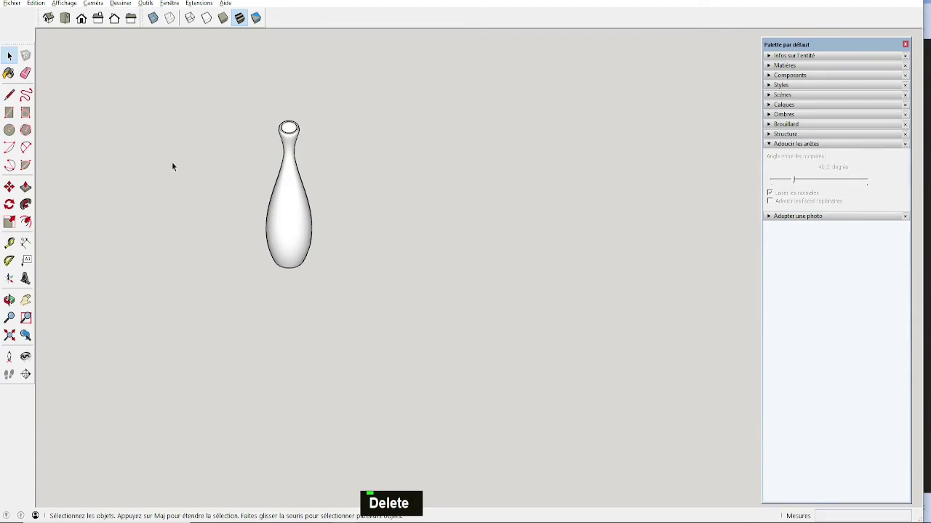
scroll("down", 3)
middle_click(129, 139)
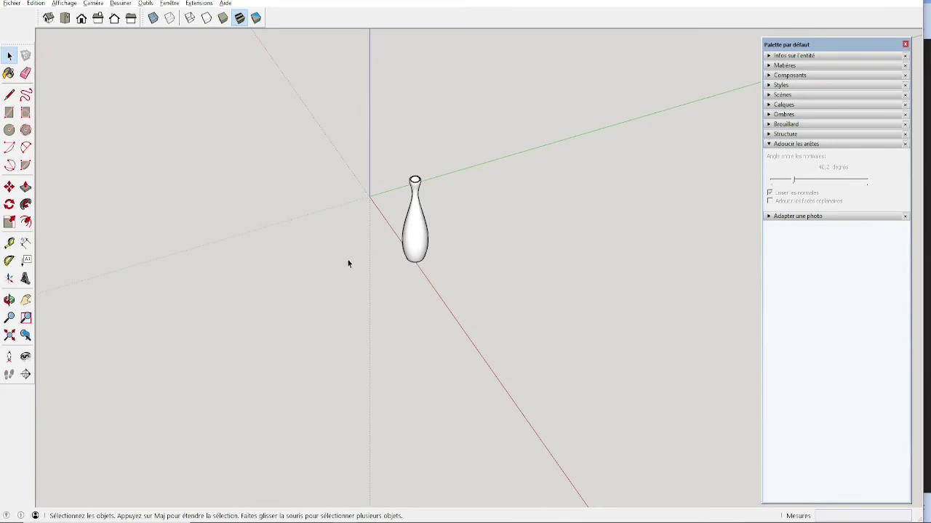
Orbit and zoom to view the vase from lower down
middle_click(362, 257)
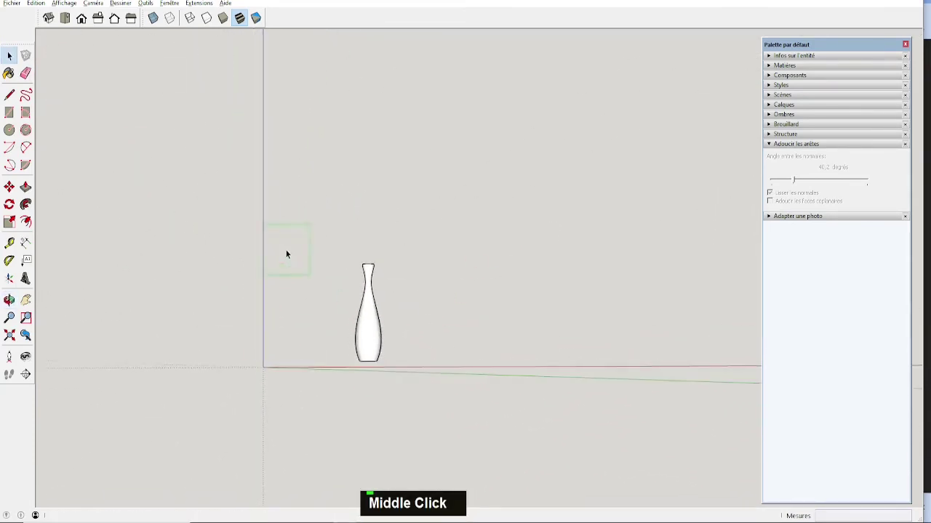
scroll("down", 3)
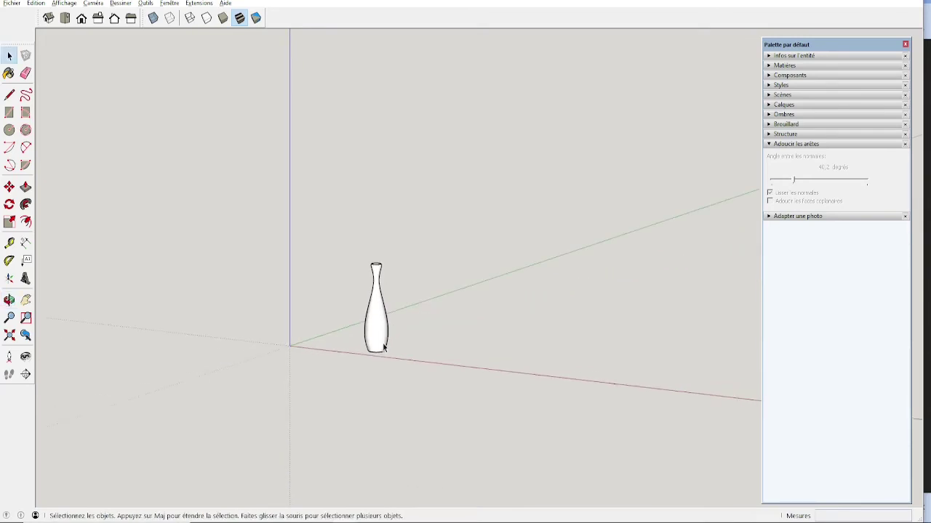
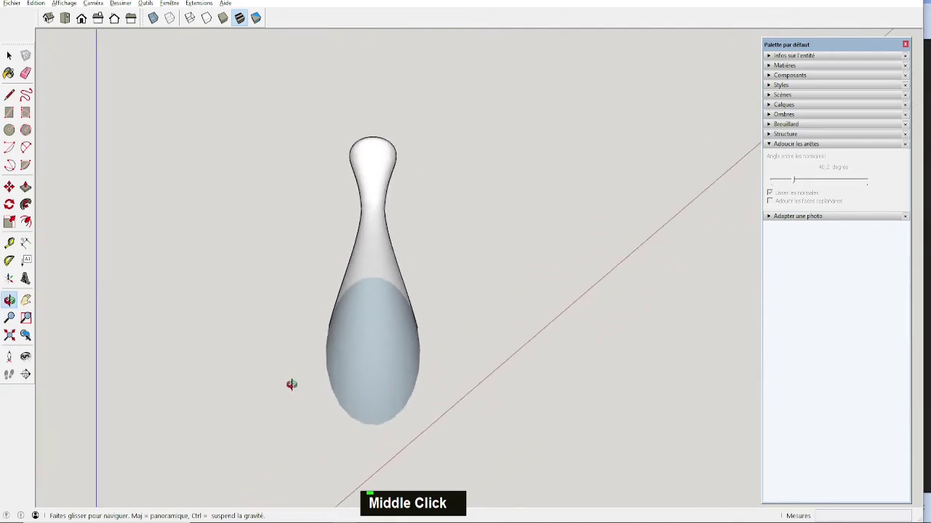
Orbit and zoom around the vase to look up at its hollow ring-shaped base
scroll("down", 3)
middle_click(402, 346)
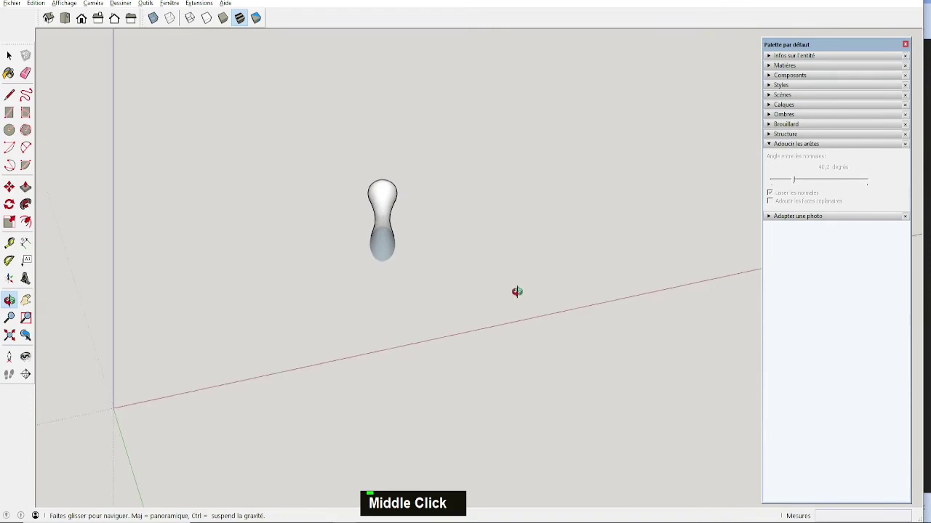
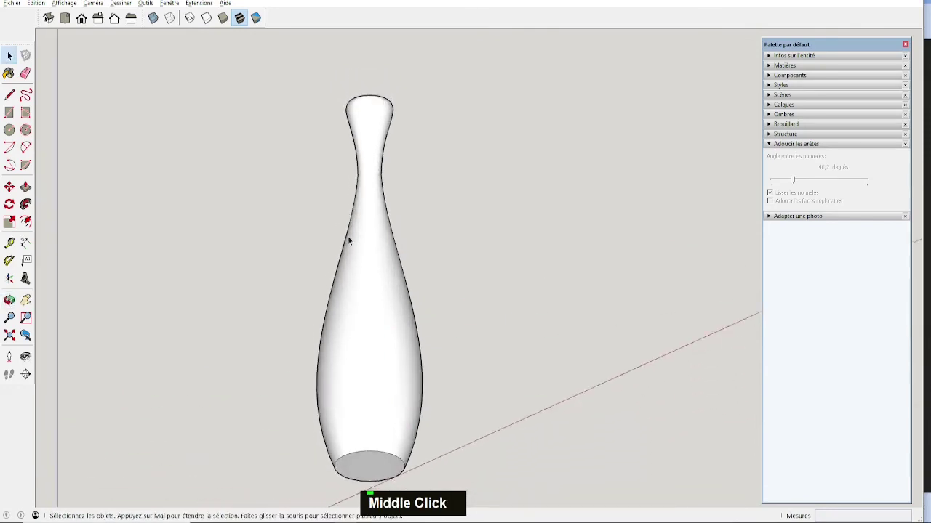
scroll("up", 3)
scroll("down", 3)
scroll("down", 3)
scroll("up", 3)
scroll("down", 3)
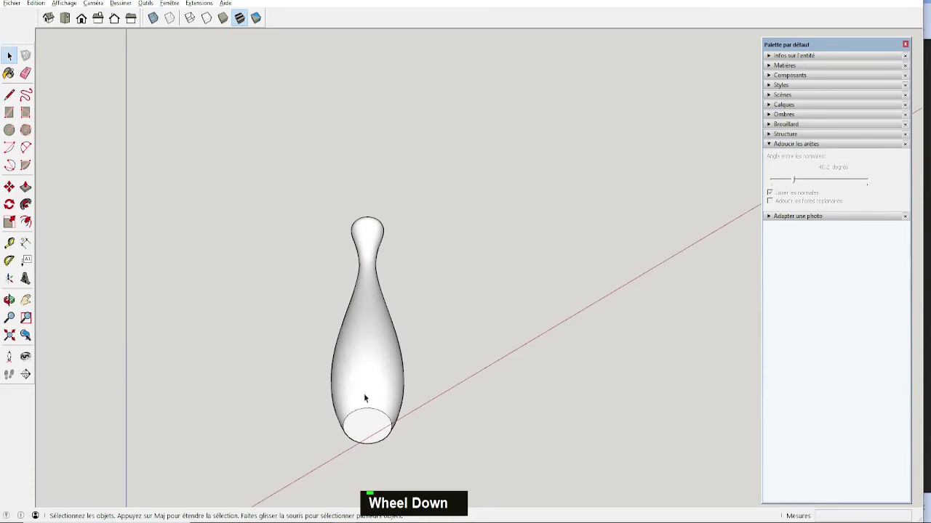
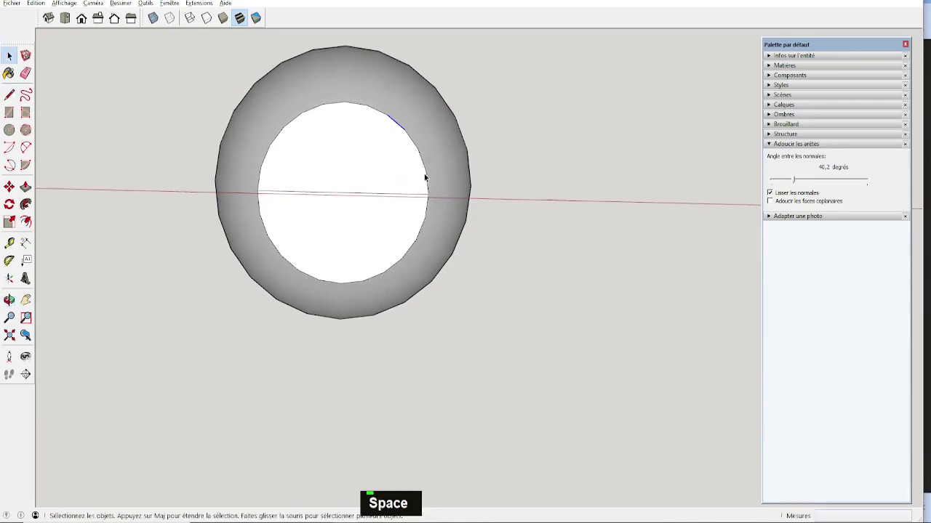
Return to Select and orbit away from the straight-below view to an angled underside view
key("space")
middle_click(352, 175)
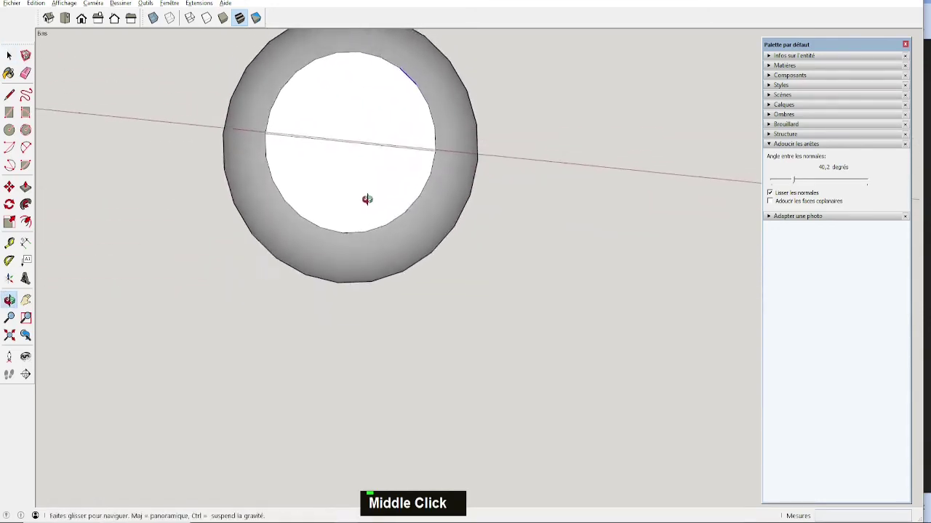
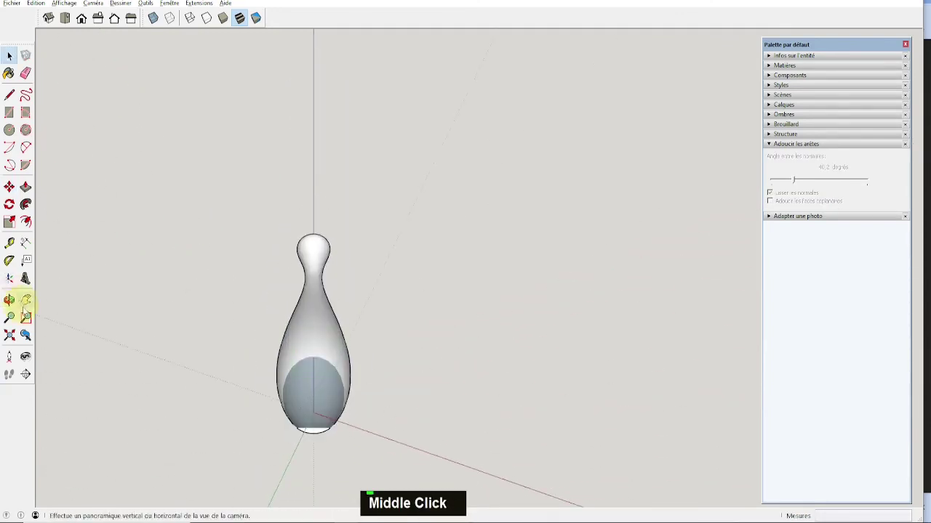
Make the whole vase a component named 'vase01' and tilt to a perspective view
scroll("up", 3)
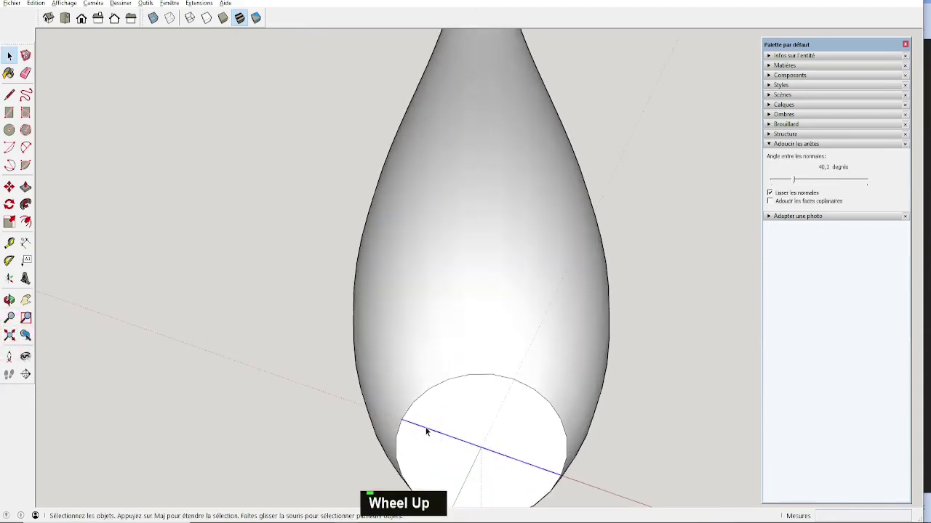
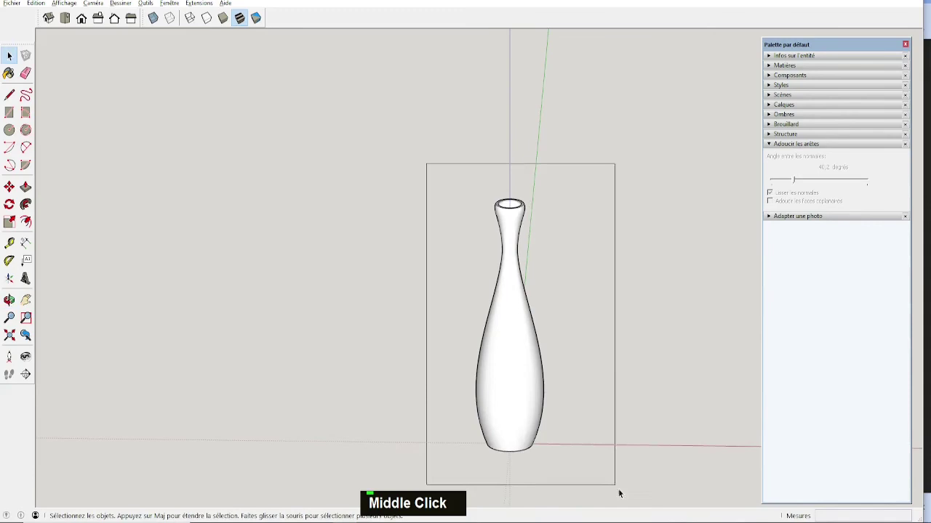
type("g")
type("vase01")
middle_click(637, 310)
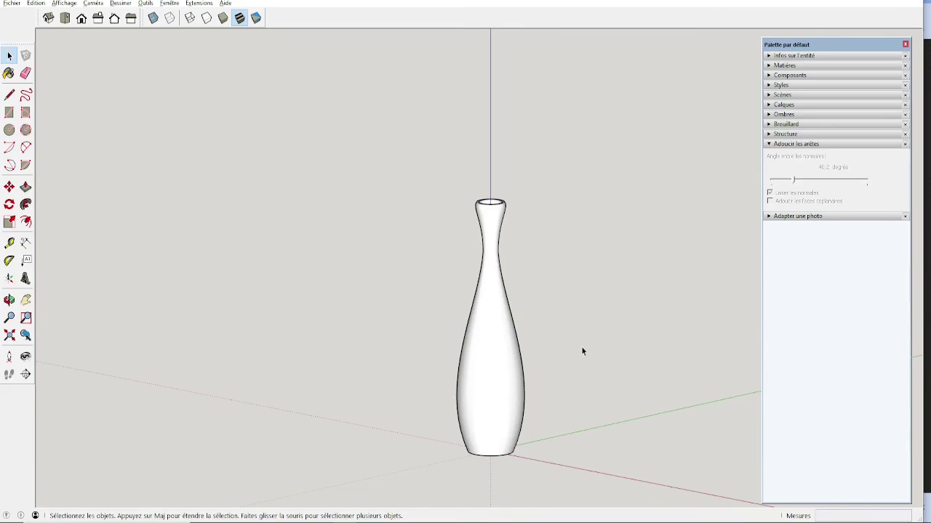